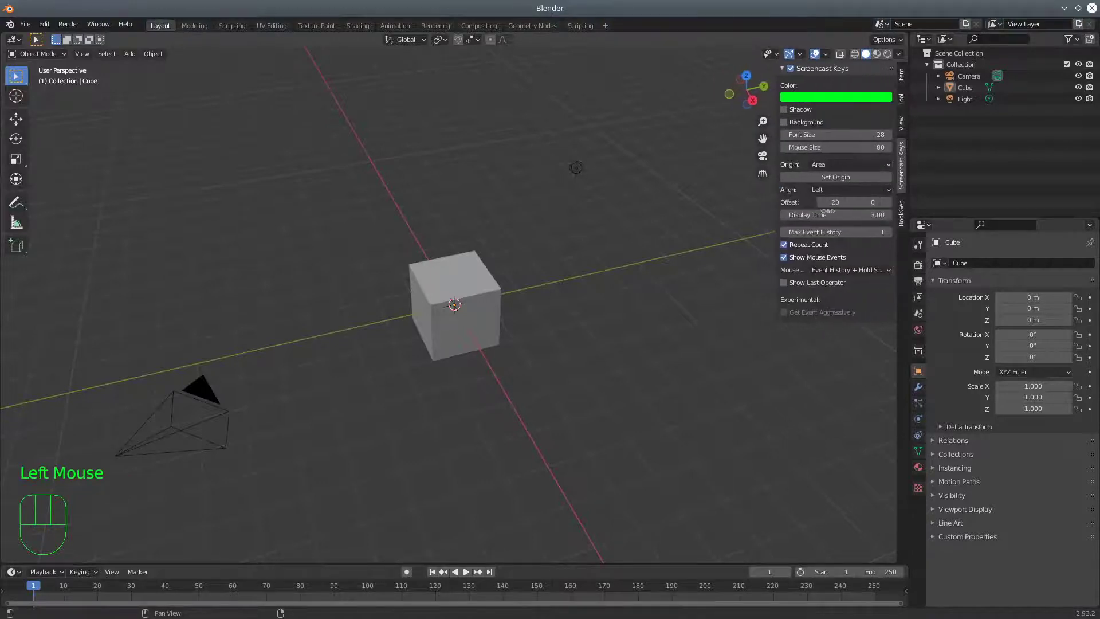
Switch the N sidebar from Screencast Keys to the BookGen add-on's shelf and stack panel.
left_click(906, 207)
left_click(904, 210)
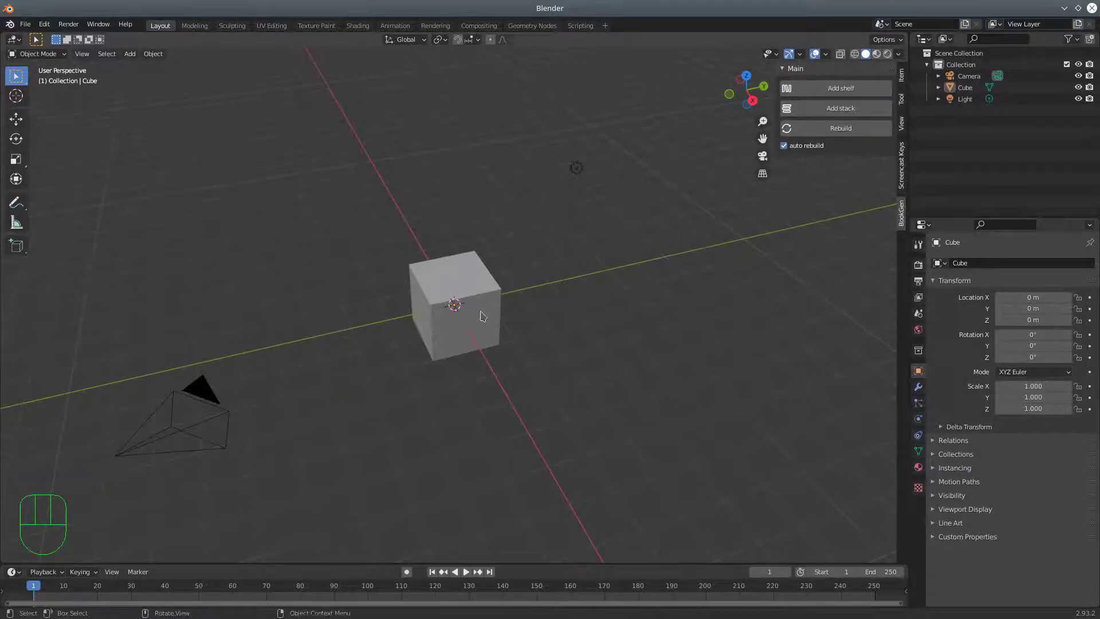
Scale the default cube into a tabletop slab of about 2.876 × 2.876 × 0.164.
left_click(463, 282)
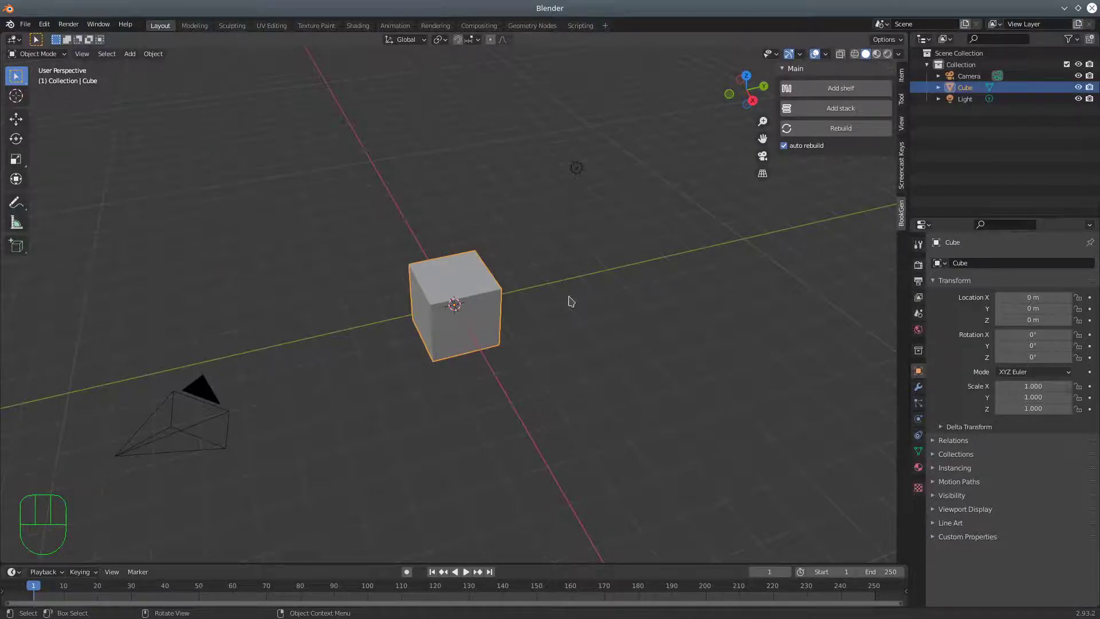
key("s")
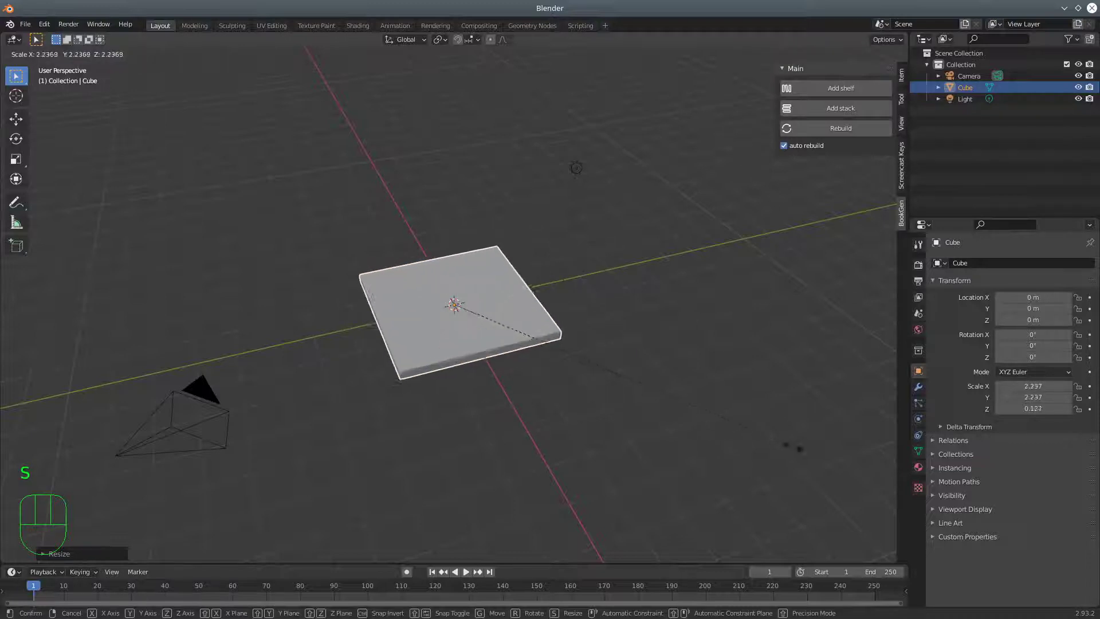
left_click_drag(667, 424, 664, 433)
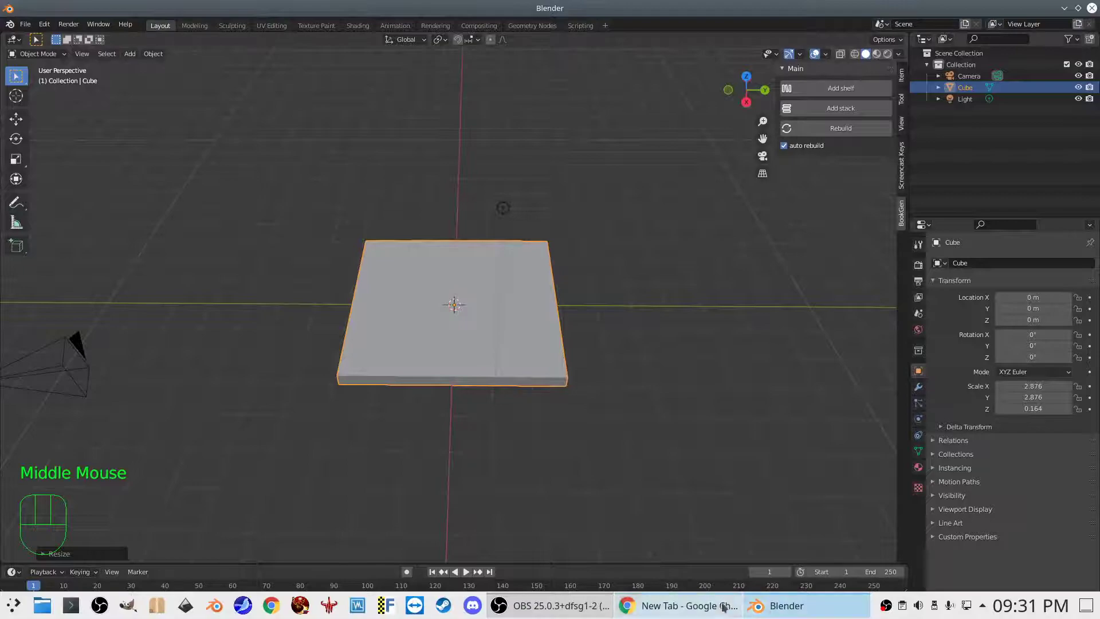
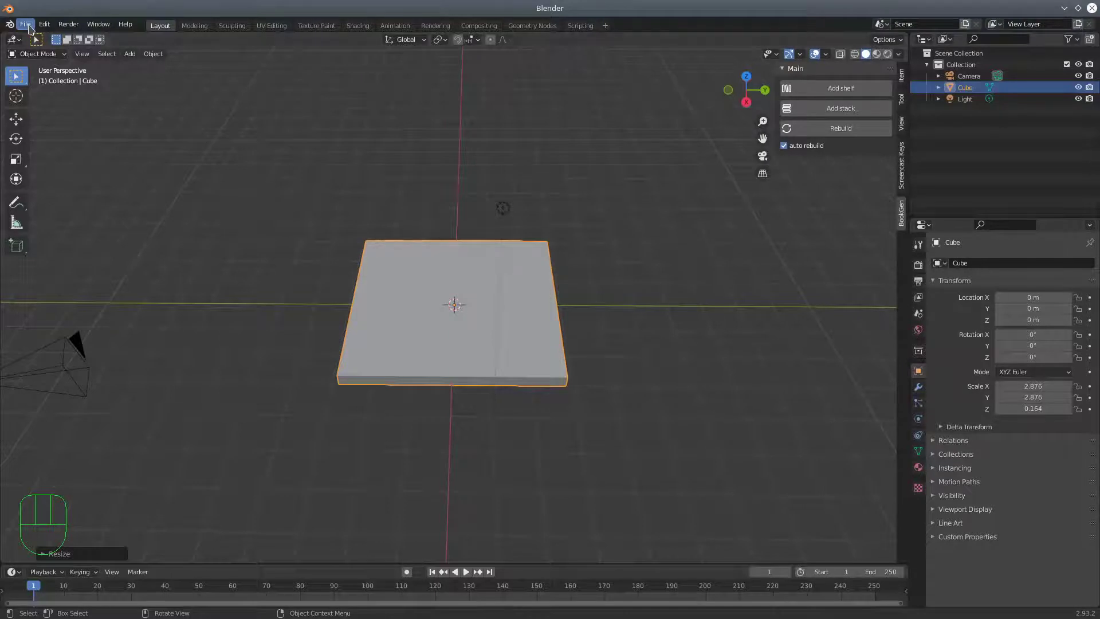
left_click_drag(45, 24, 81, 190)
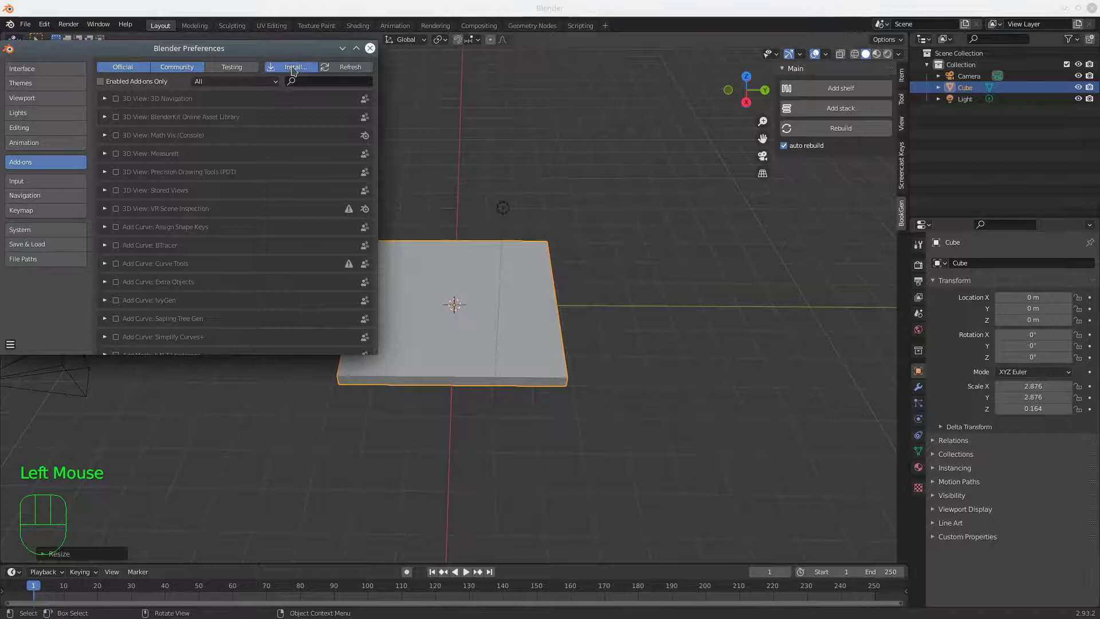
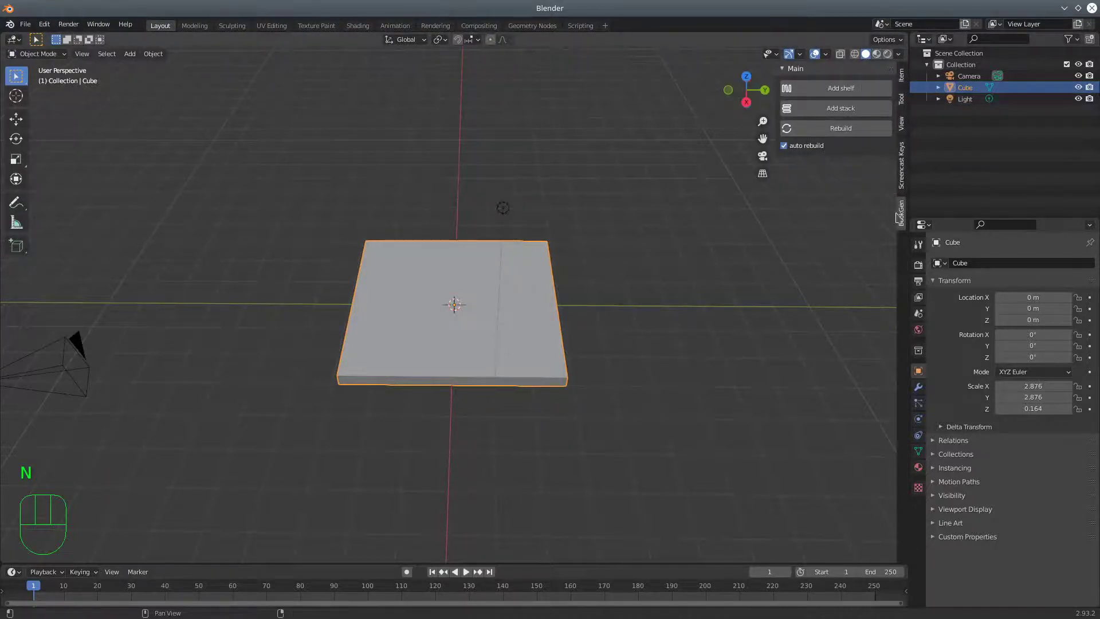
Use BookGen's Add stack to place a stack of books on the slab tabletop.
left_click(905, 208)
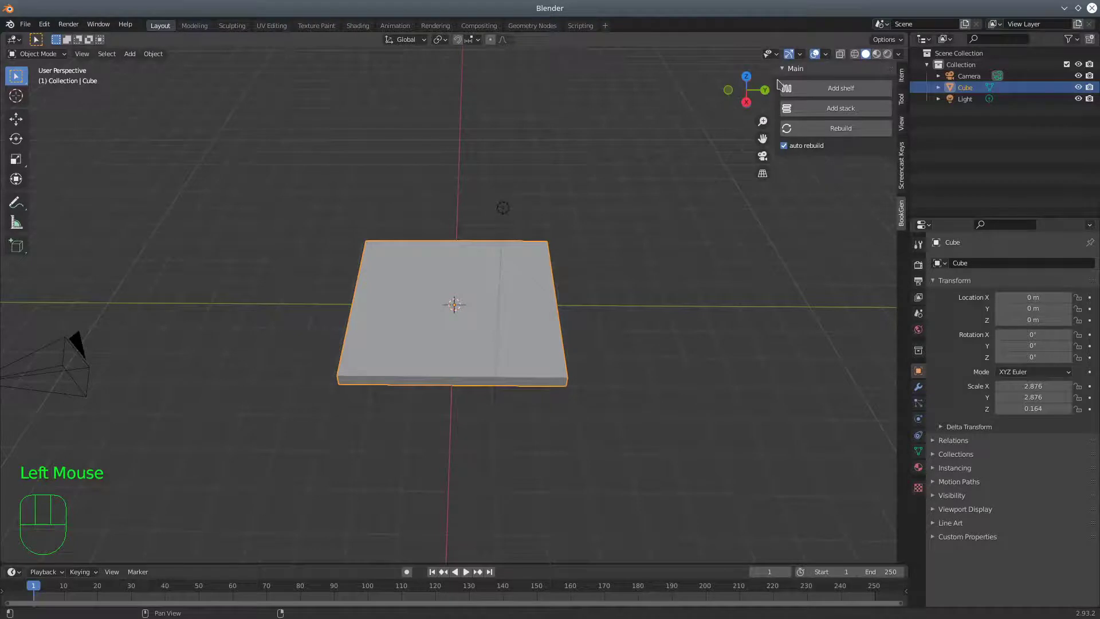
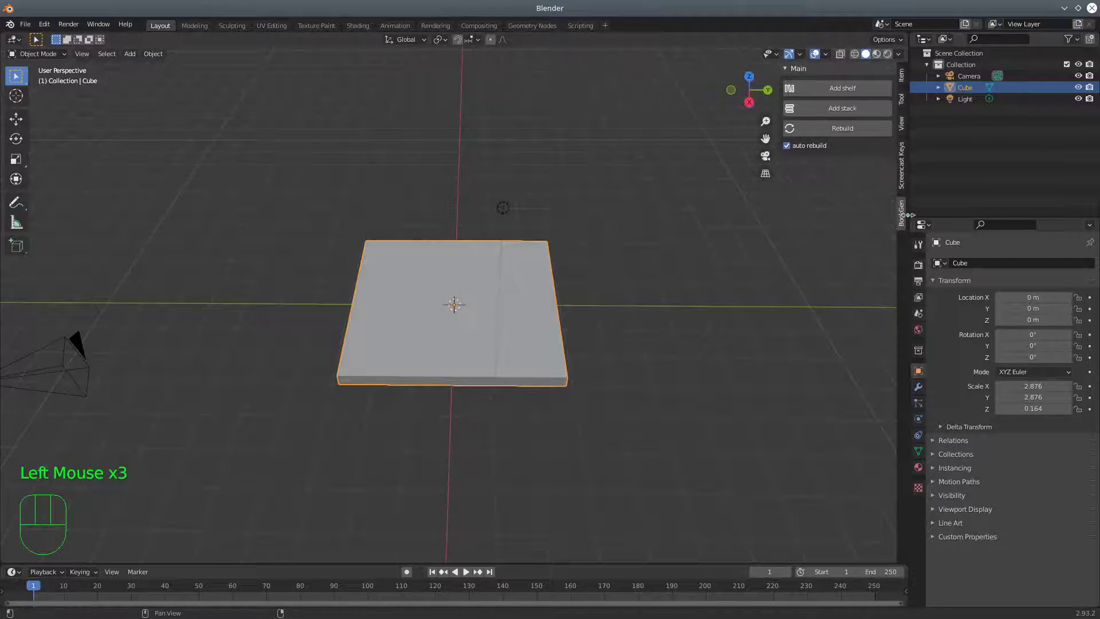
scroll("up", 3)
left_click_drag(524, 333, 481, 329)
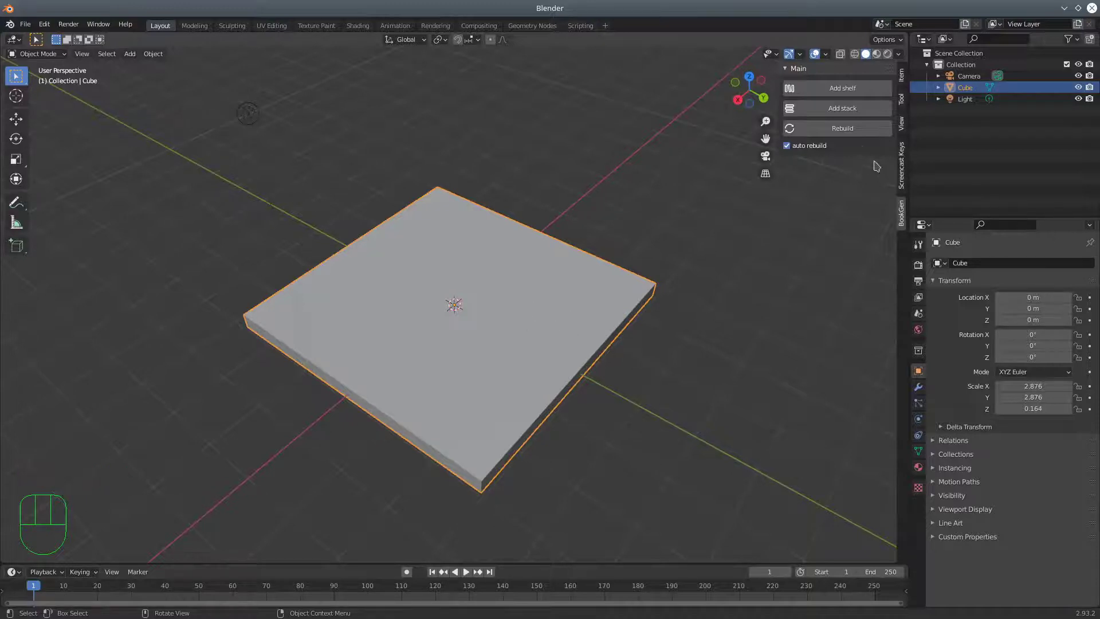
left_click_drag(825, 109, 521, 260)
scroll("up", 3)
left_click_drag(524, 322, 549, 326)
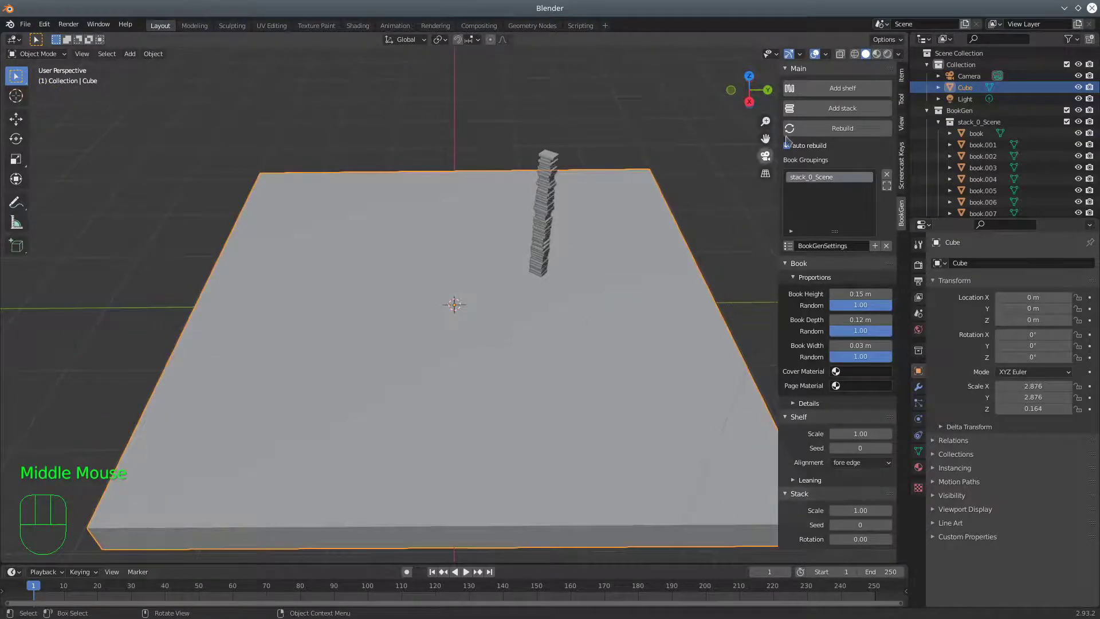
Lay a BookGen shelf row of books across the table, then select the stack's top book.
left_click_drag(818, 89, 454, 399)
left_click_drag(463, 405, 329, 386)
scroll("up", 3)
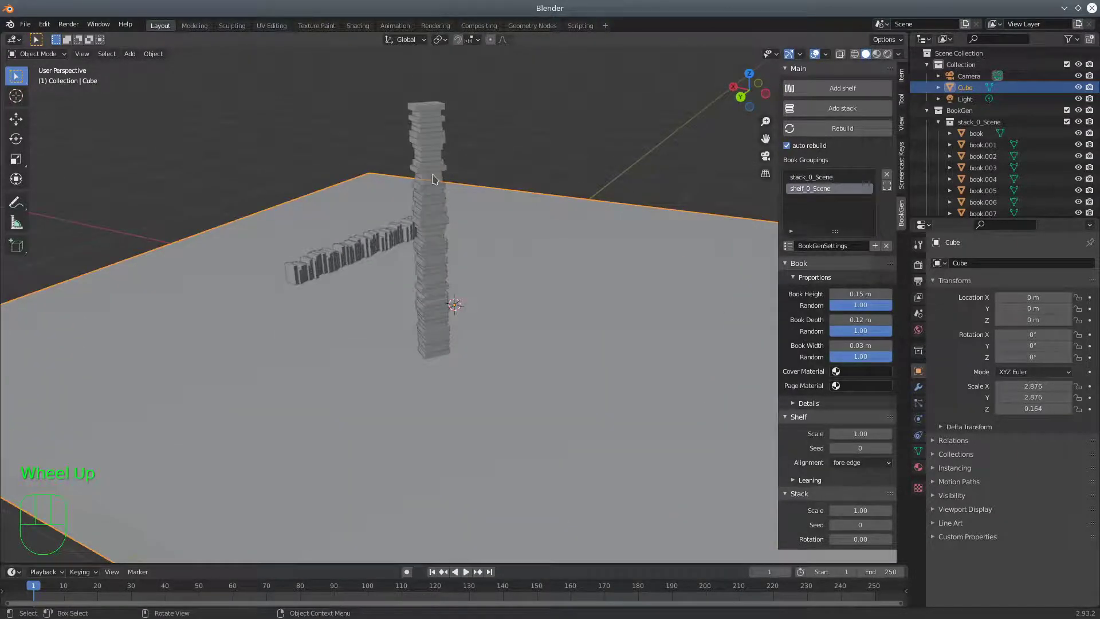
left_click(428, 106)
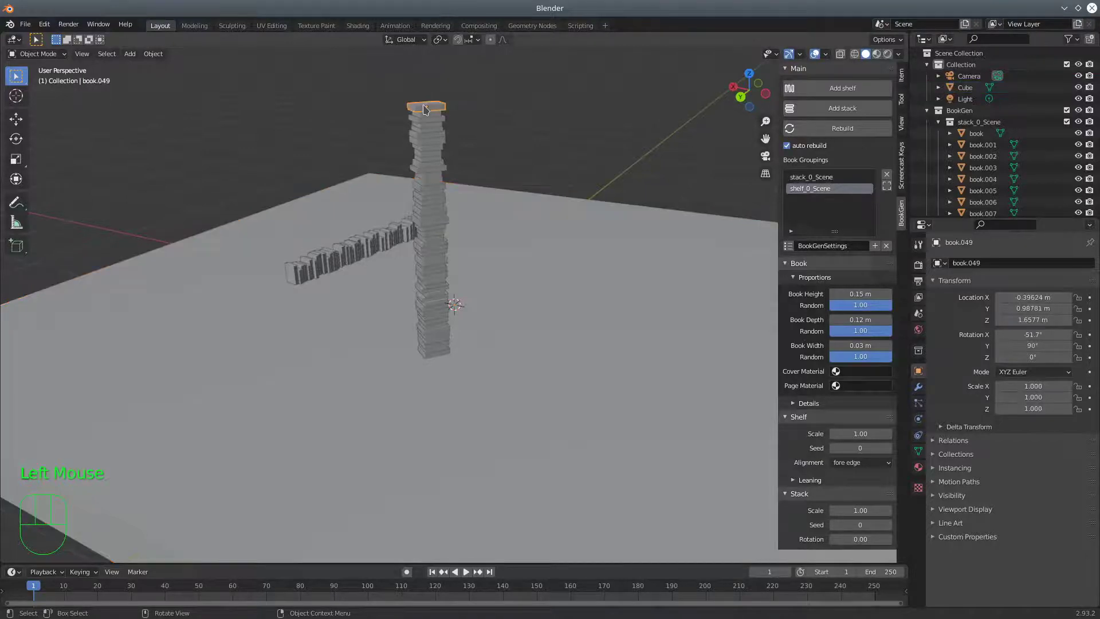
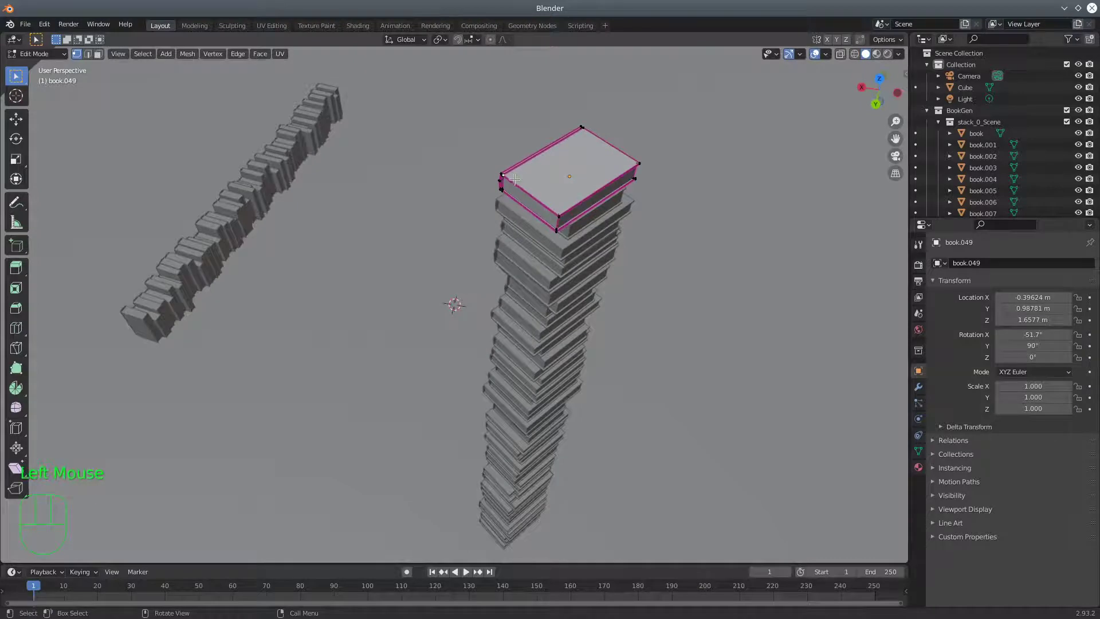
Replace the Properties editor with a widened UV Editor showing the top book's UV layout.
key("l")
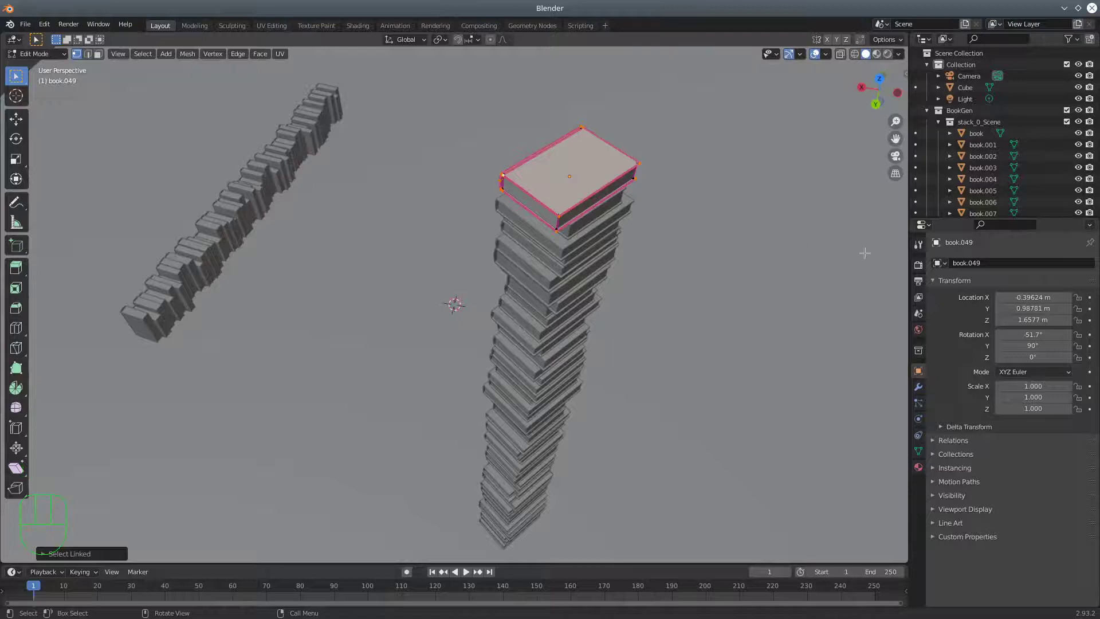
left_click_drag(933, 228, 576, 281)
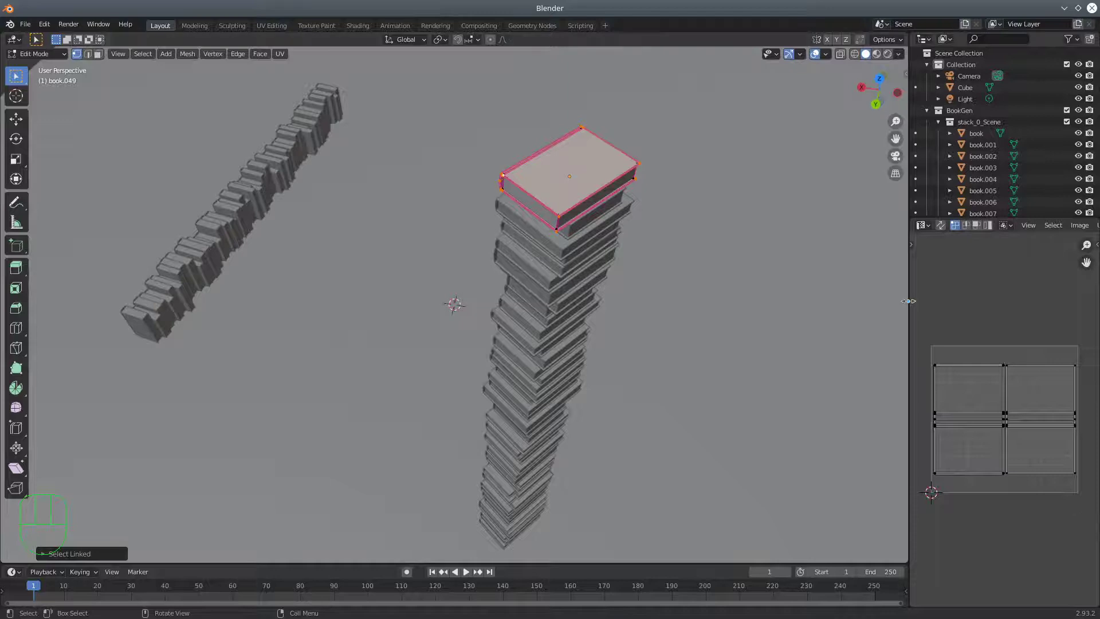
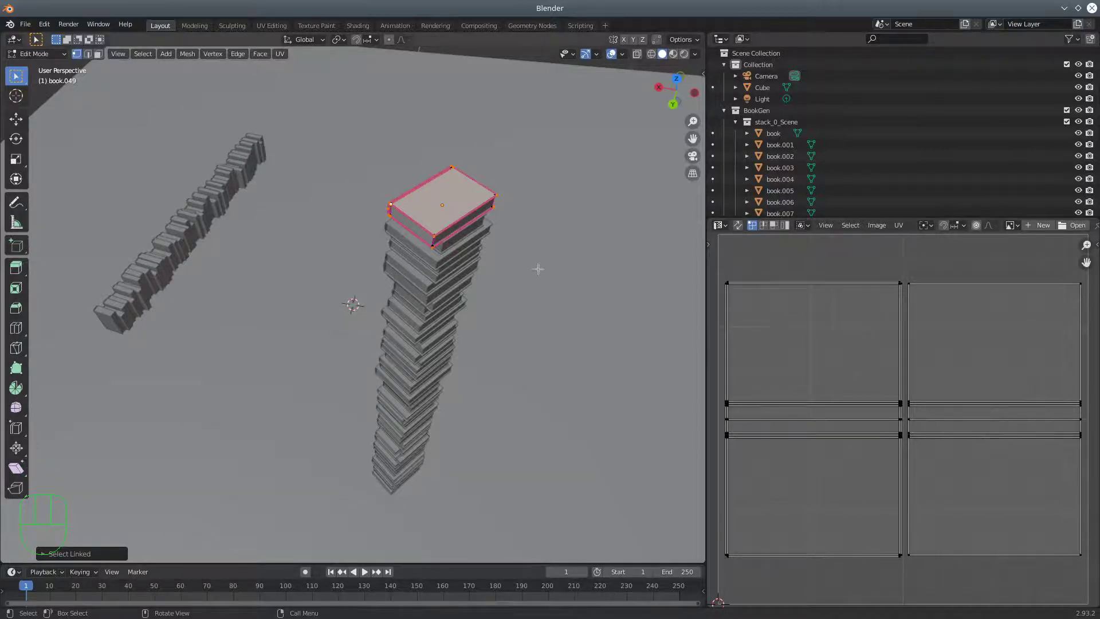
left_click_drag(45, 53, 48, 66)
Return to Object Mode and select a book partway down the stack.
left_click(413, 223)
left_click(438, 264)
left_click_drag(434, 303, 389, 287)
left_click(421, 328)
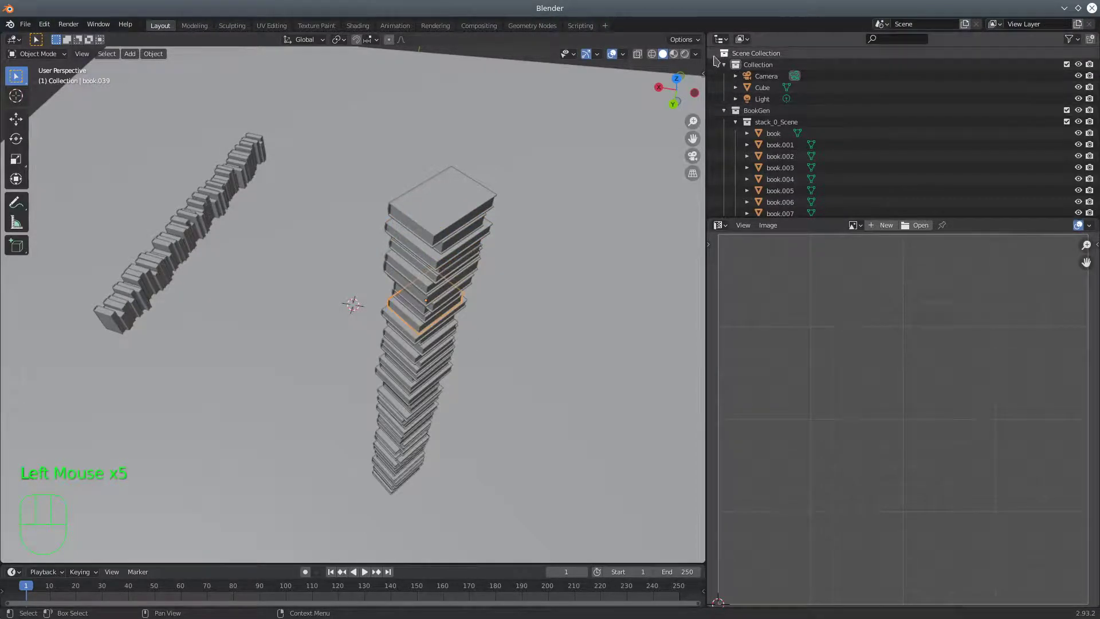
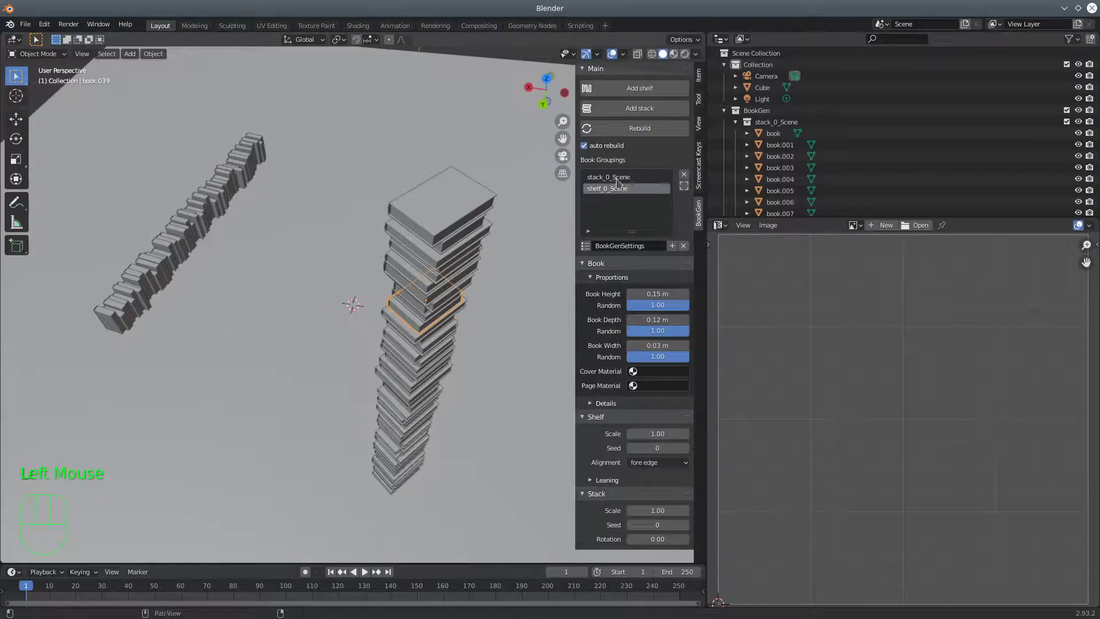
In Book Groupings choose shelf_0_Scene and set its Book Depth to 0.13 m.
left_click(621, 178)
left_click(620, 190)
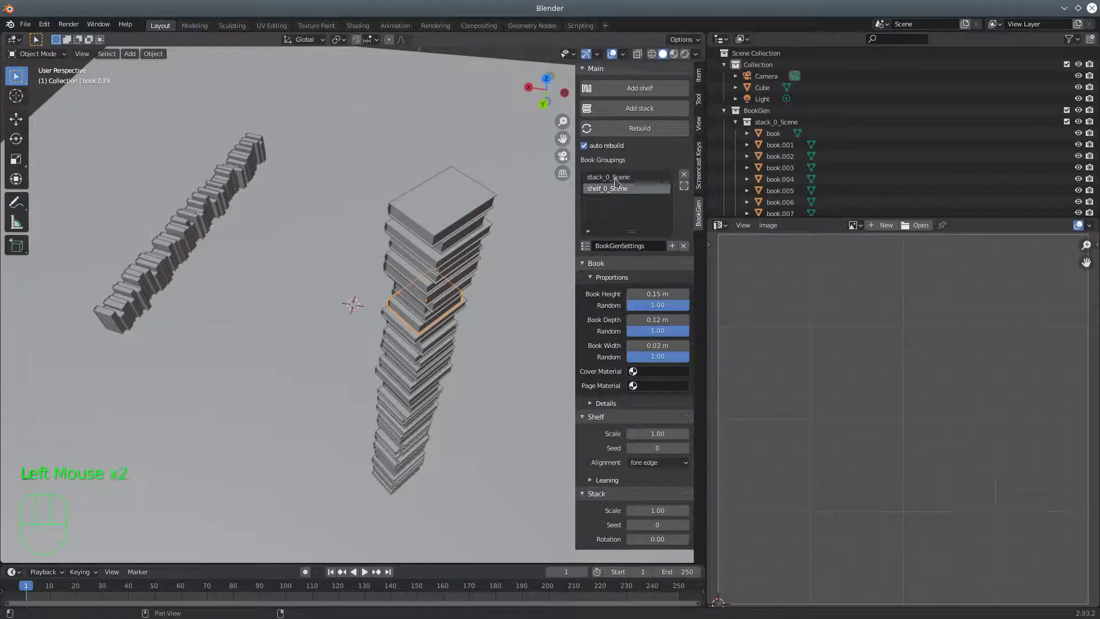
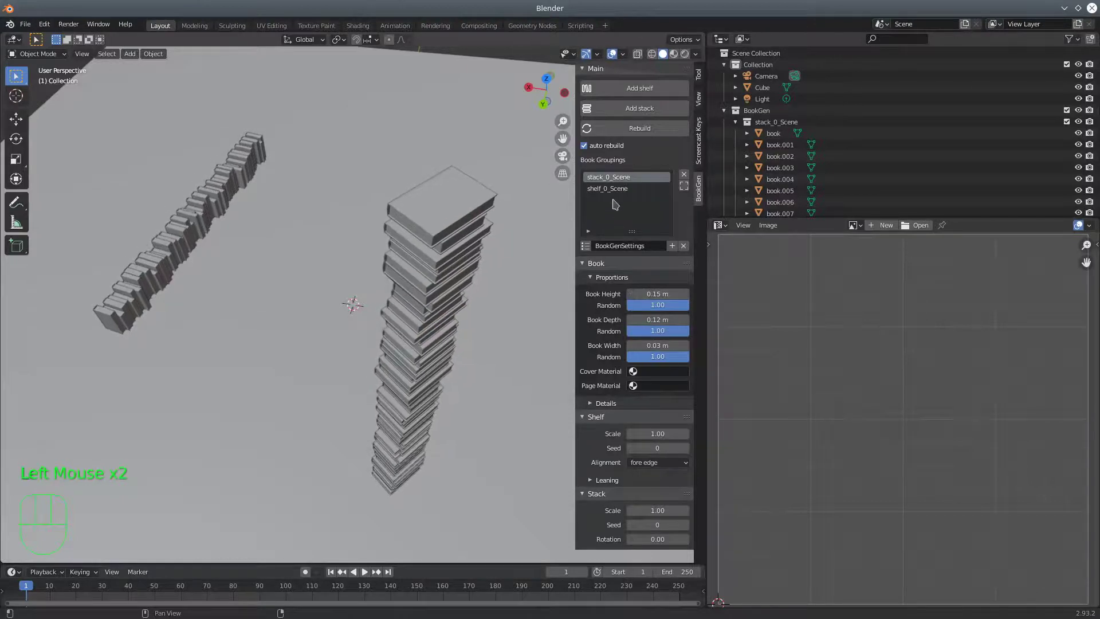
left_click(616, 193)
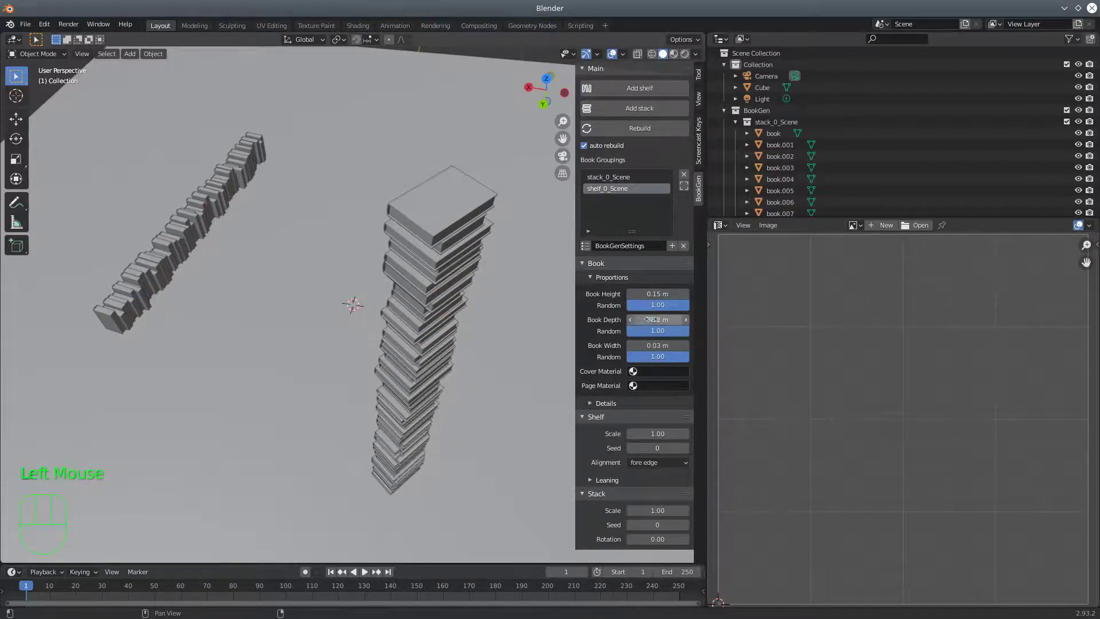
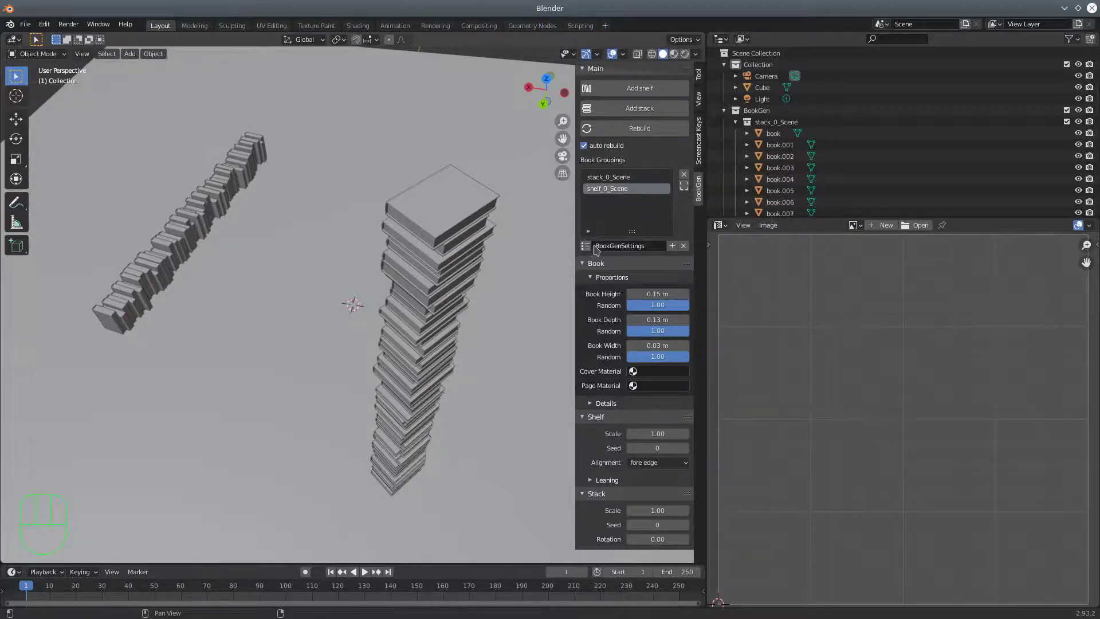
left_click_drag(589, 247, 628, 180)
Make stack_0_Scene the active grouping and zoom out over the tabletop.
left_click(629, 180)
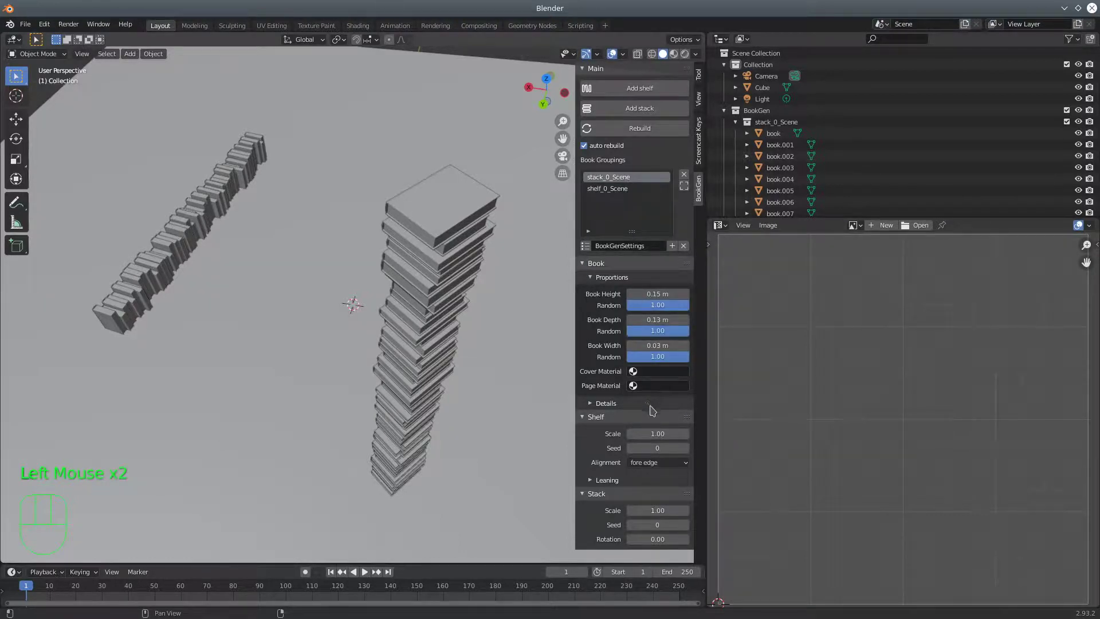
scroll("down", 3)
left_click_drag(359, 345, 368, 317)
scroll("down", 3)
left_click_drag(343, 318, 358, 326)
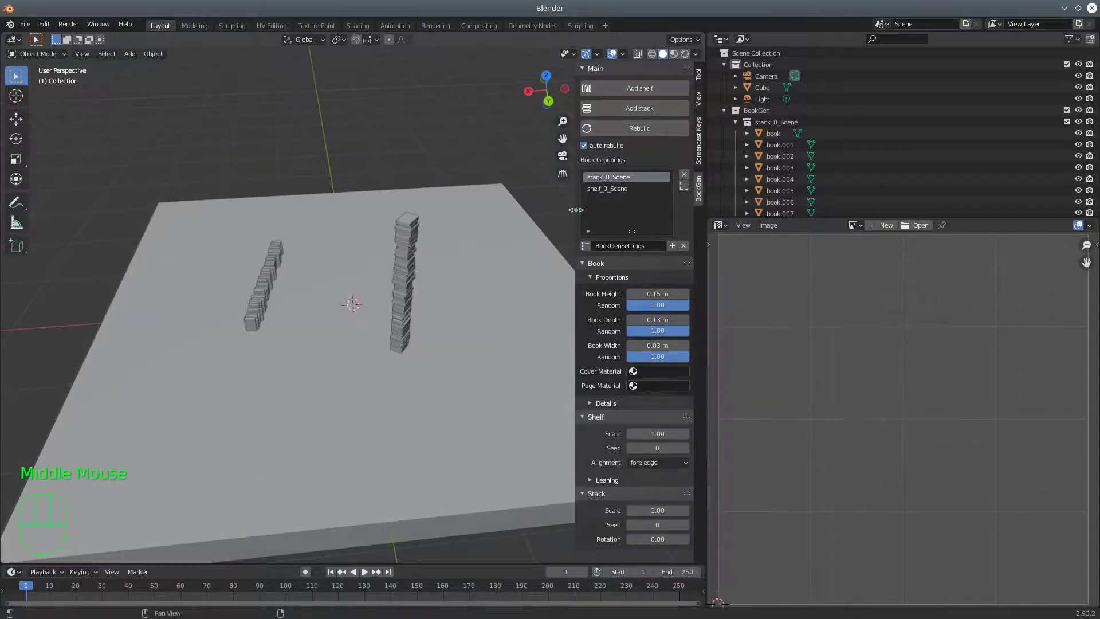
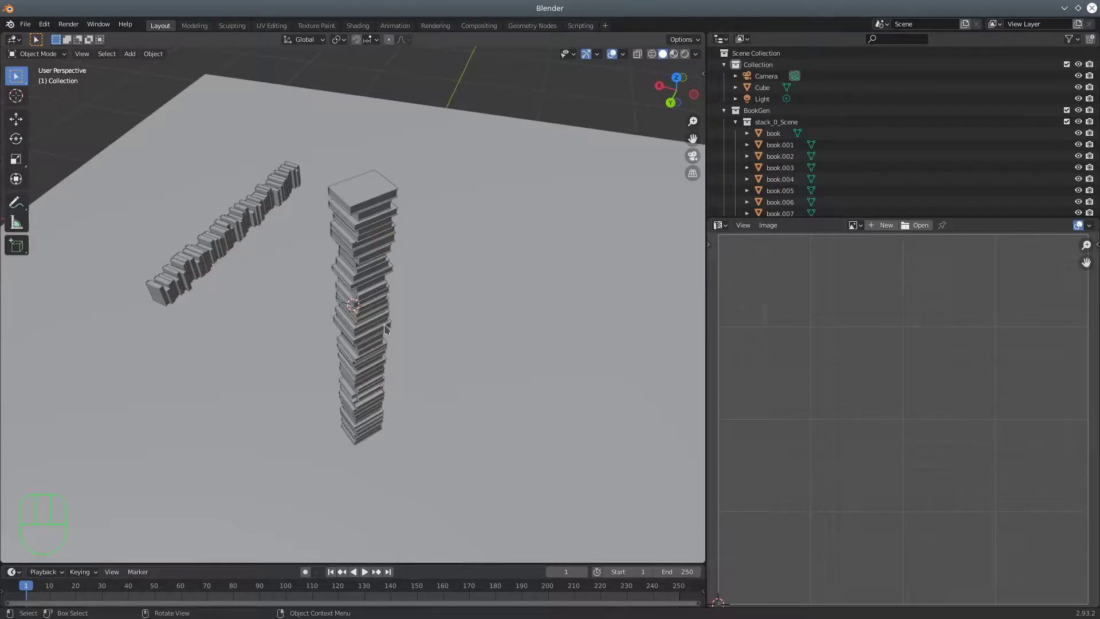
Turn the image editor pane back into scene Properties beside a widened viewport and orbit over the books.
scroll("down", 3)
scroll("up", 3)
middle_click(460, 336)
left_click_drag(729, 227, 676, 270)
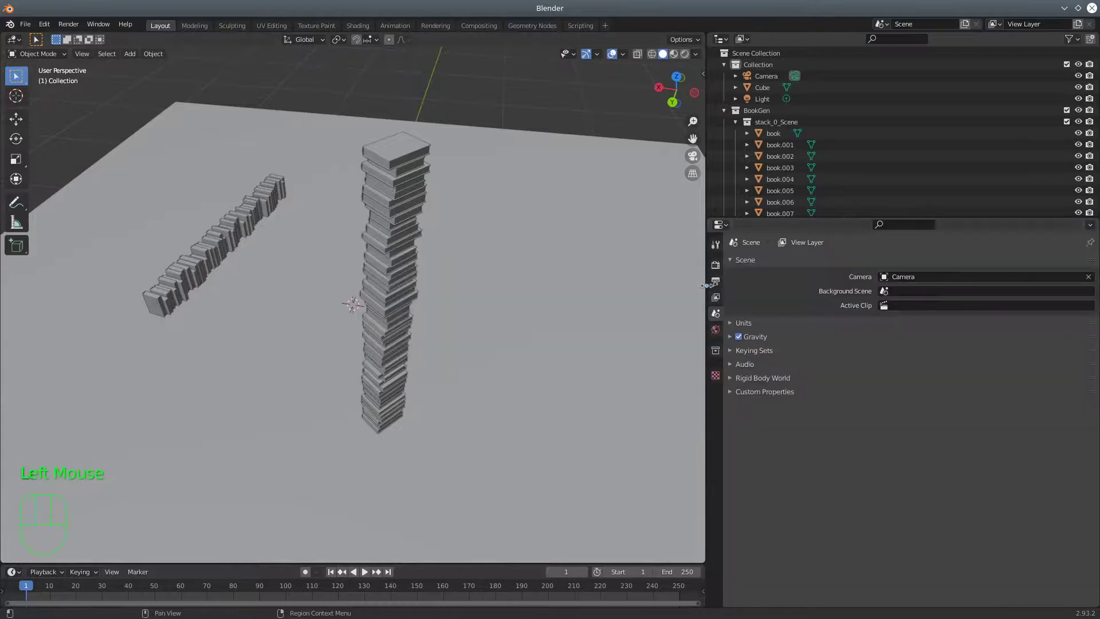
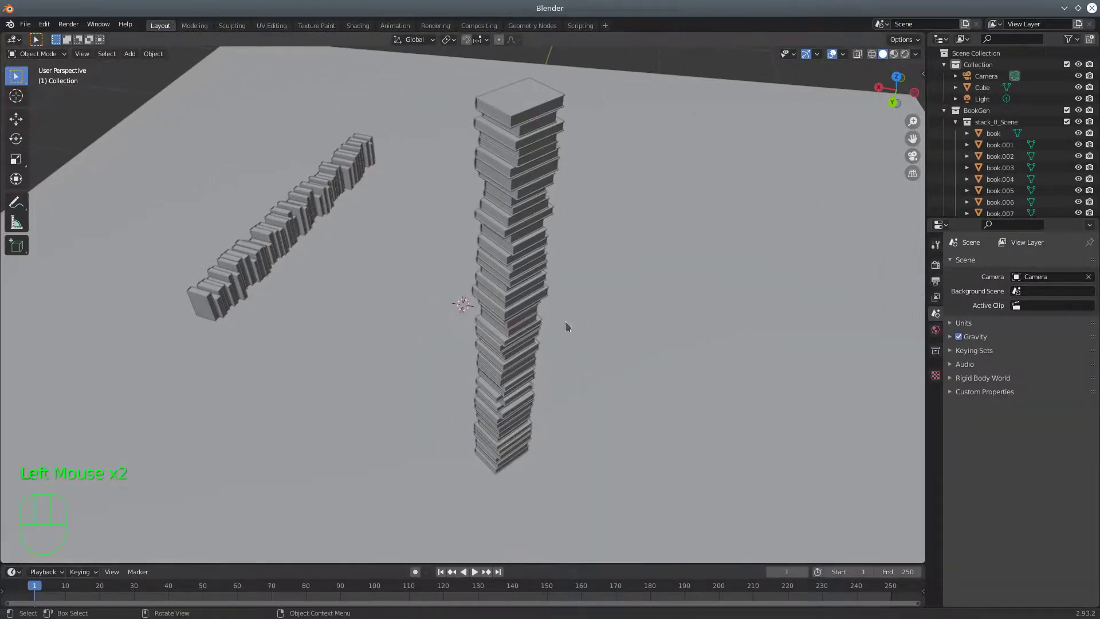
scroll("down", 3)
left_click_drag(391, 320, 404, 325)
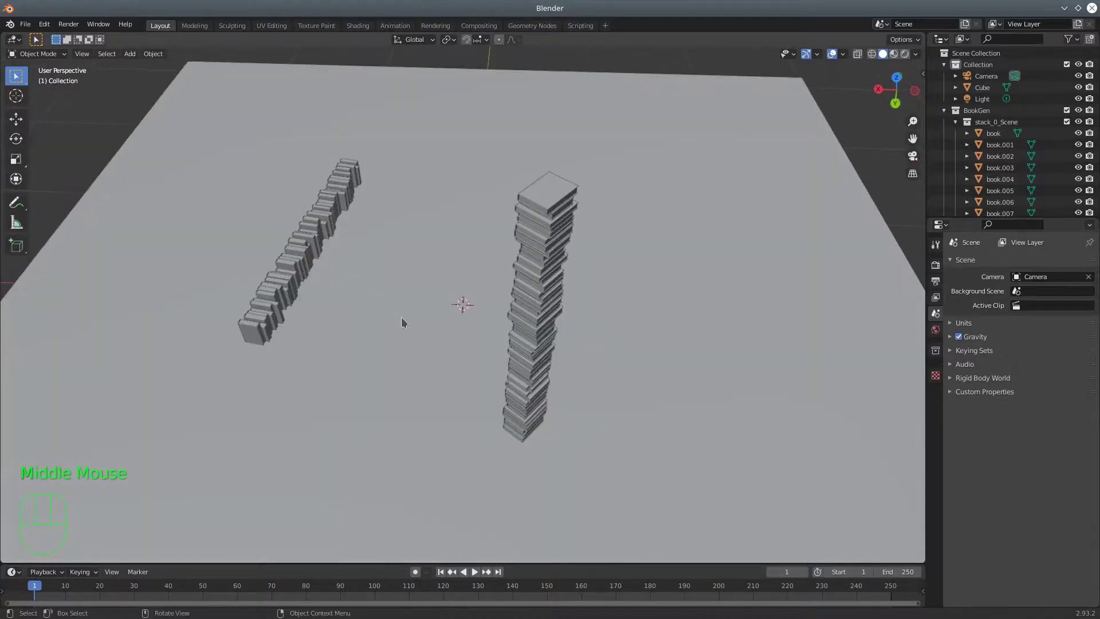